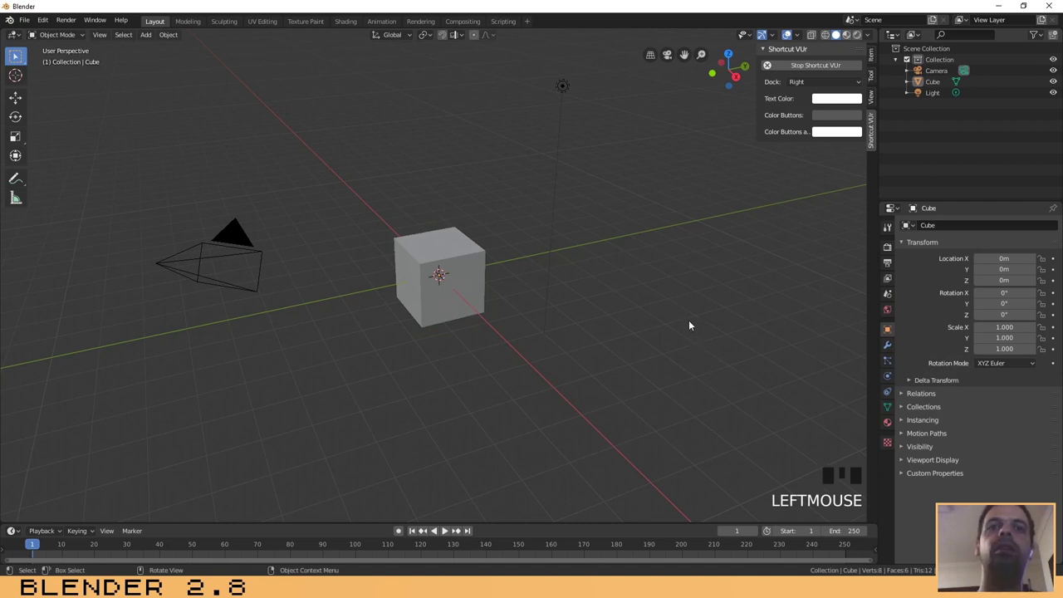
- Hide the N side panel and orbit around the default cube, camera and light
{"action": "left_click", "coordinate": [699, 298]}
{"action": "key", "text": "n"}
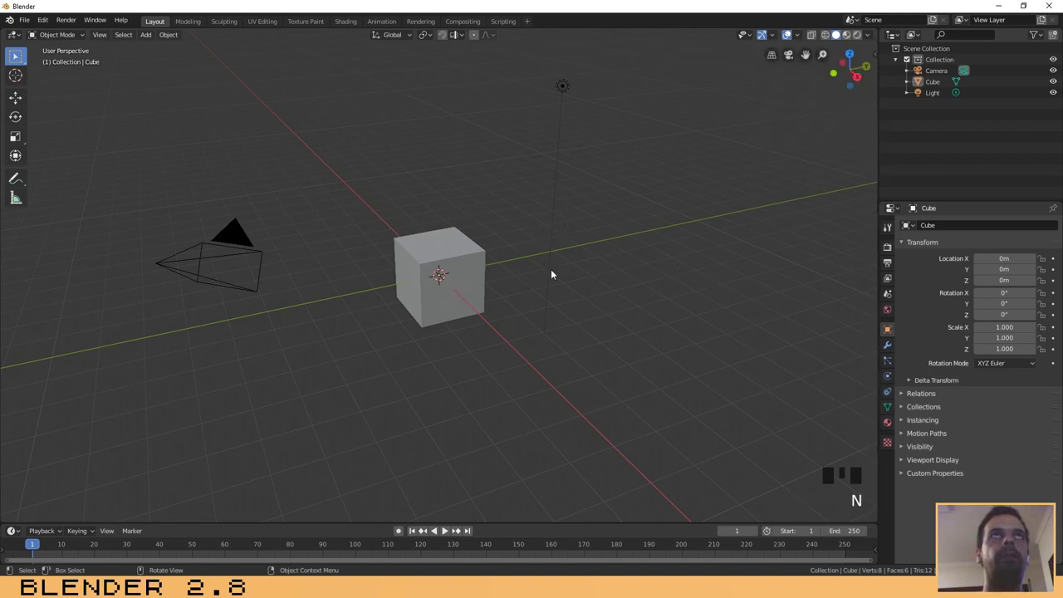
{"action": "left_click_drag", "start_coordinate": [609, 297], "coordinate": [608, 299]}
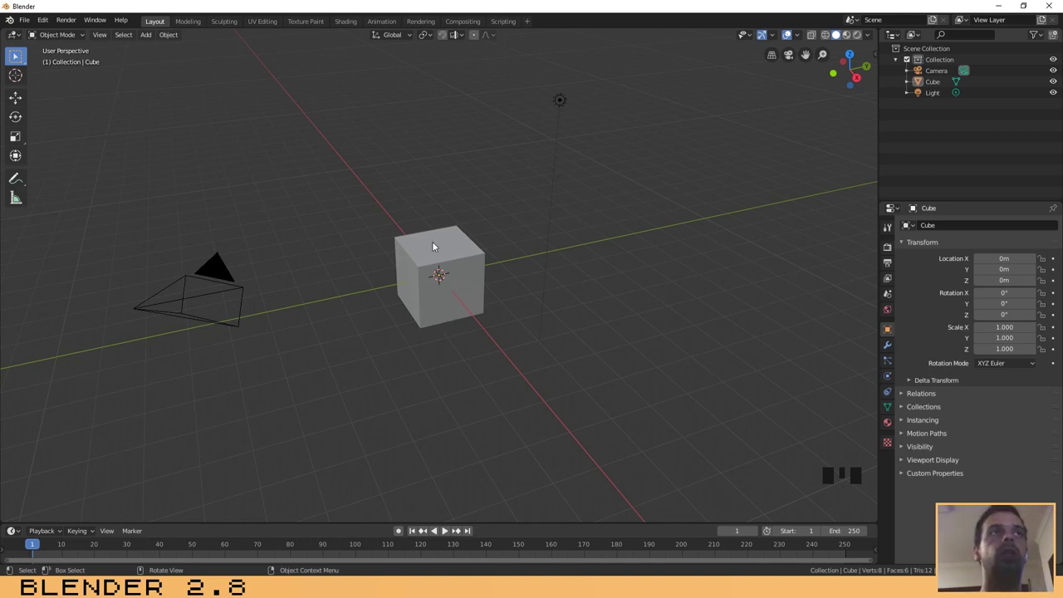
- Delete the default cube and switch to top view over the empty scene
{"action": "left_click", "coordinate": [462, 252]}
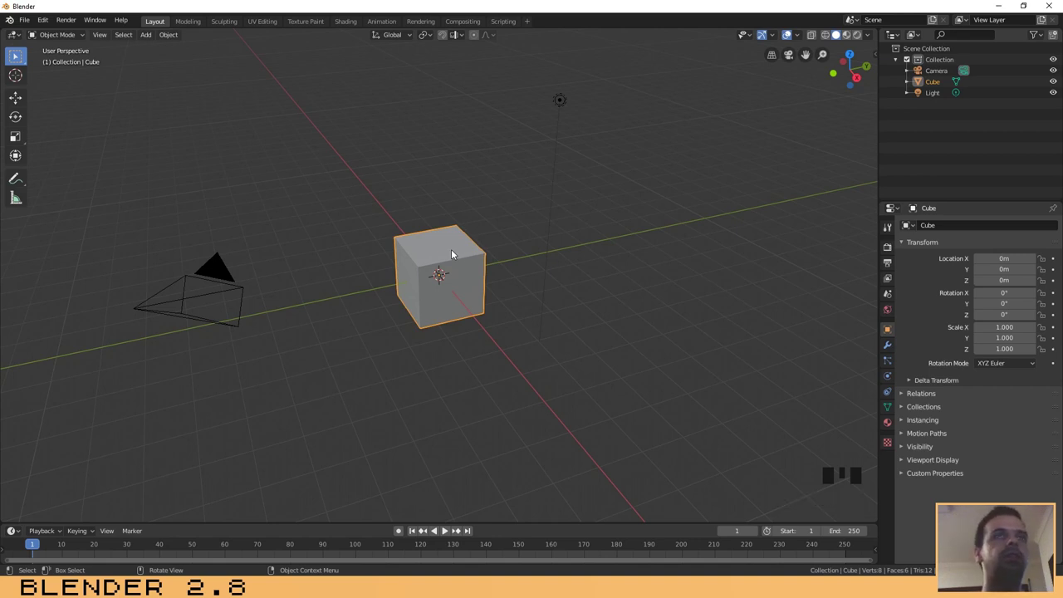
{"action": "key", "text": "Delete"}
{"action": "left_click_drag", "start_coordinate": [384, 351], "coordinate": [389, 346]}
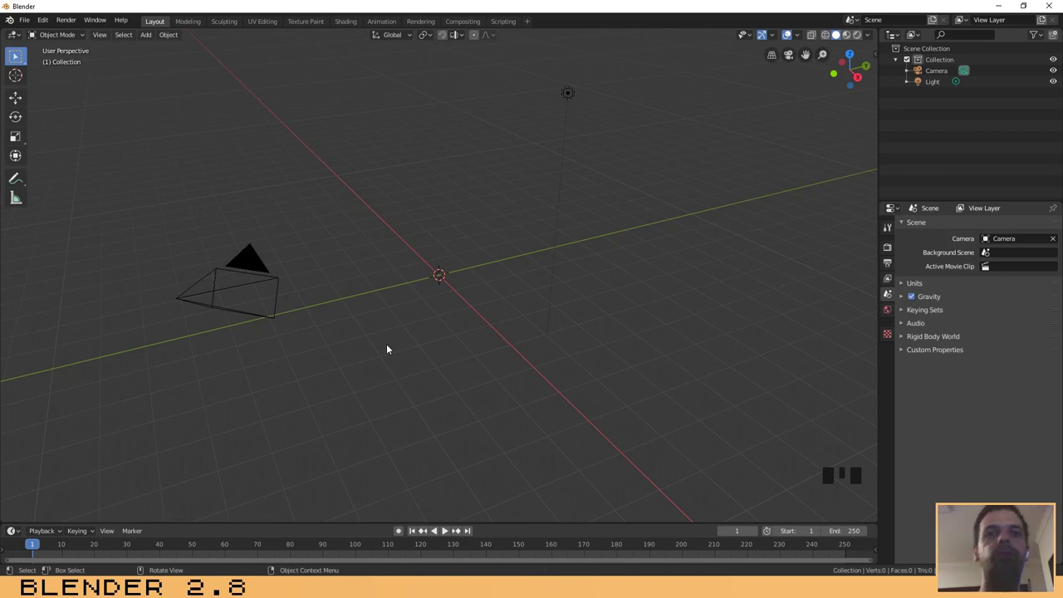
{"action": "key", "text": "KP_7"}
{"action": "scroll", "scroll_direction": "up", "scroll_amount": 3}
{"action": "scroll", "scroll_direction": "down", "scroll_amount": 3}
- Add a mesh plane and scale it along X to about 0.66 into a rectangle
{"action": "key", "text": "shift+a"}
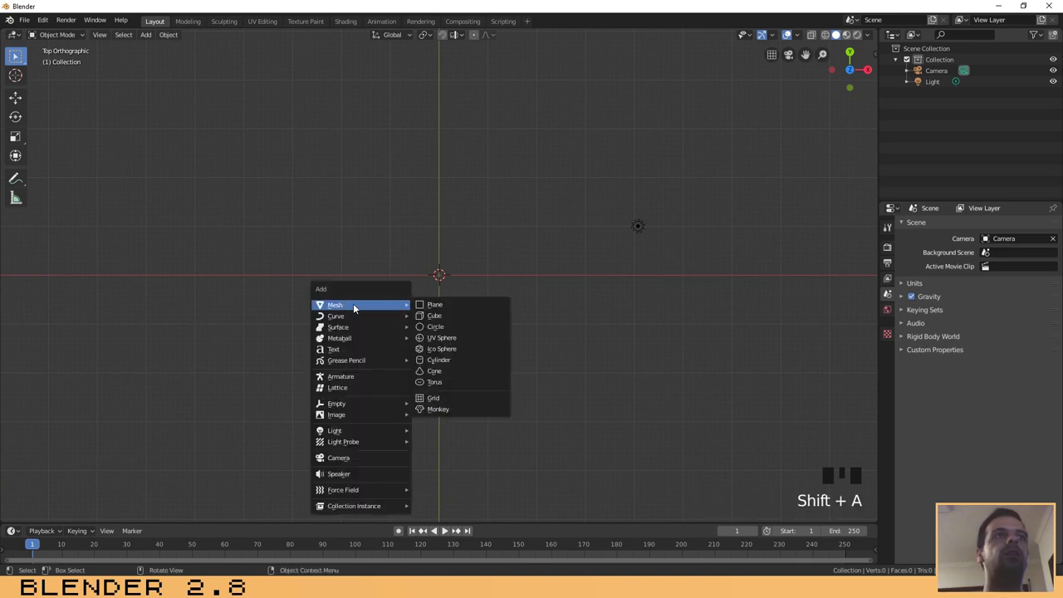
{"action": "scroll", "scroll_direction": "up", "scroll_amount": 3}
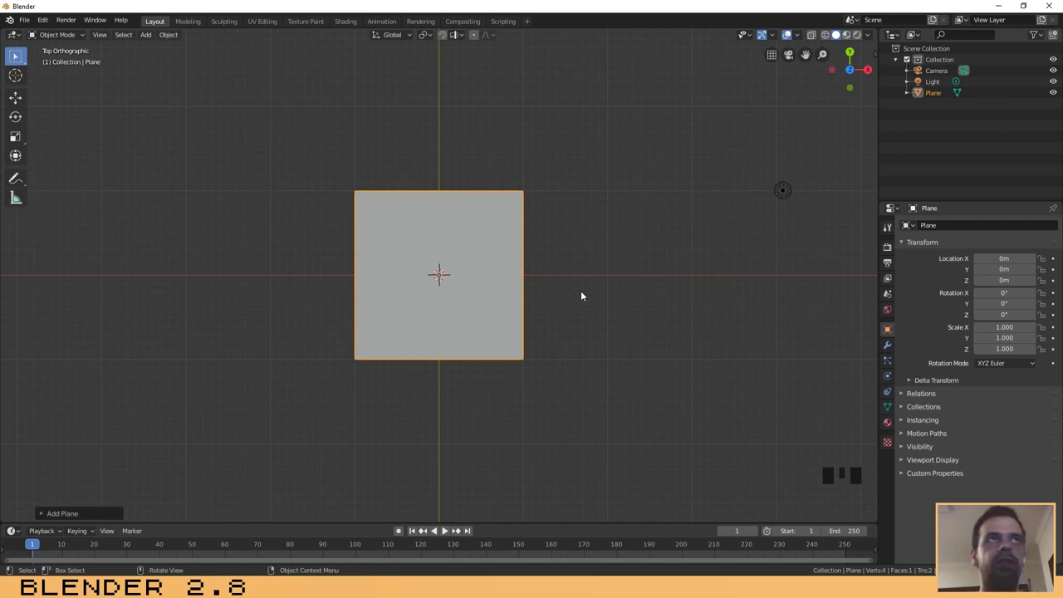
{"action": "key", "text": "s"}
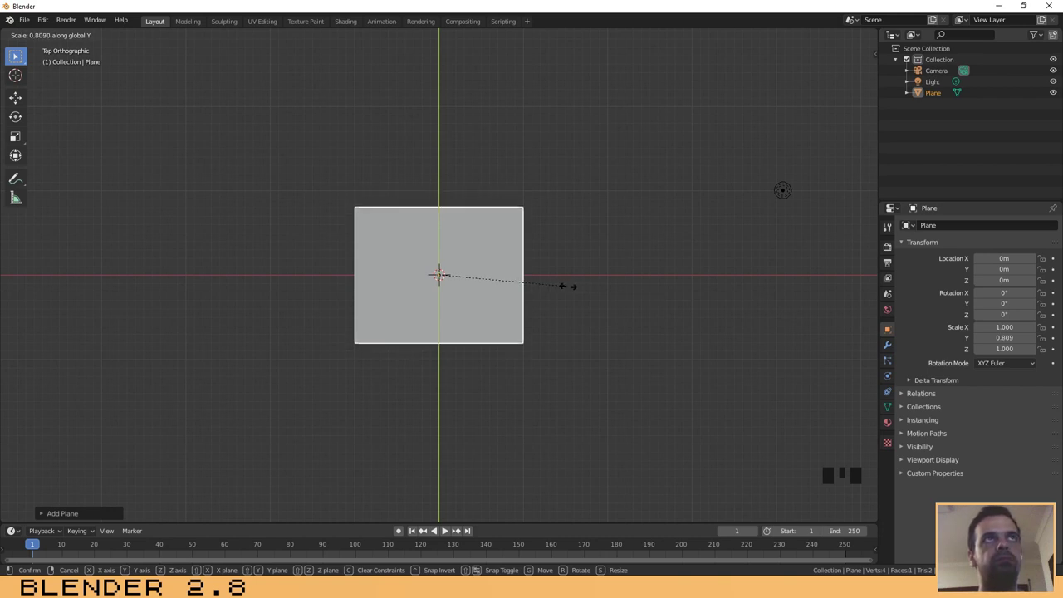
{"action": "key", "text": "Escape"}
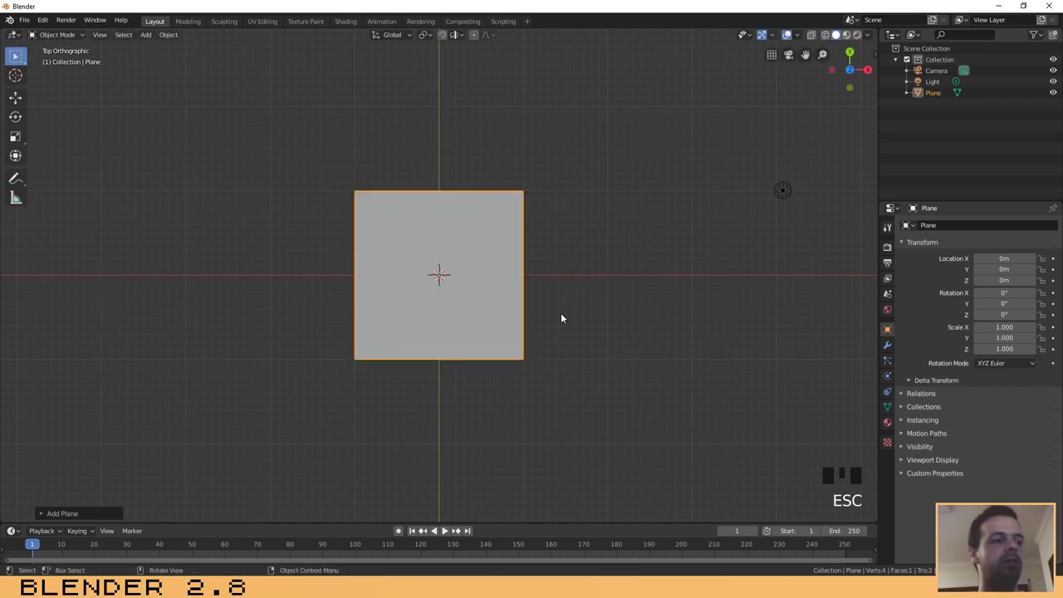
{"action": "key", "text": "s"}
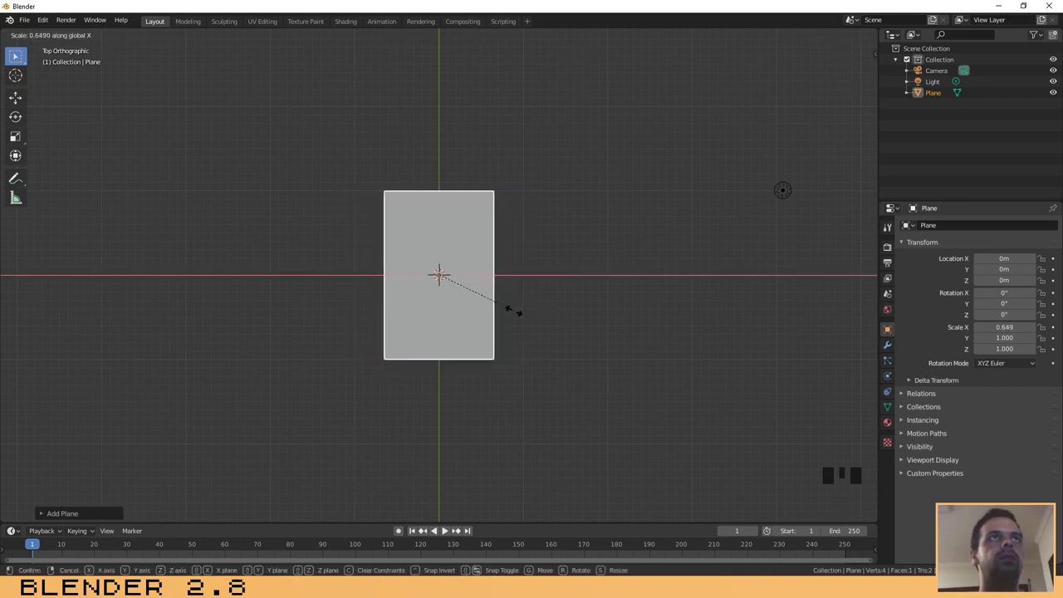
{"action": "left_click", "coordinate": [522, 316]}
- Orbit and zoom to view the narrowed plane in perspective
{"action": "left_click_drag", "start_coordinate": [453, 339], "coordinate": [444, 307]}
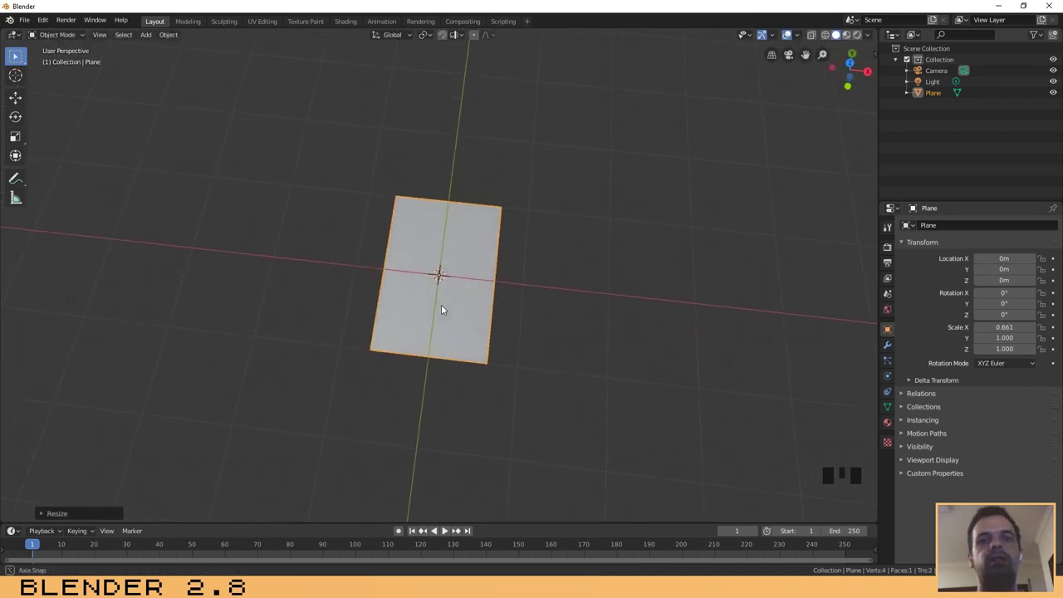
{"action": "scroll", "scroll_direction": "up", "scroll_amount": 3}
{"action": "left_click_drag", "start_coordinate": [455, 310], "coordinate": [352, 72]}
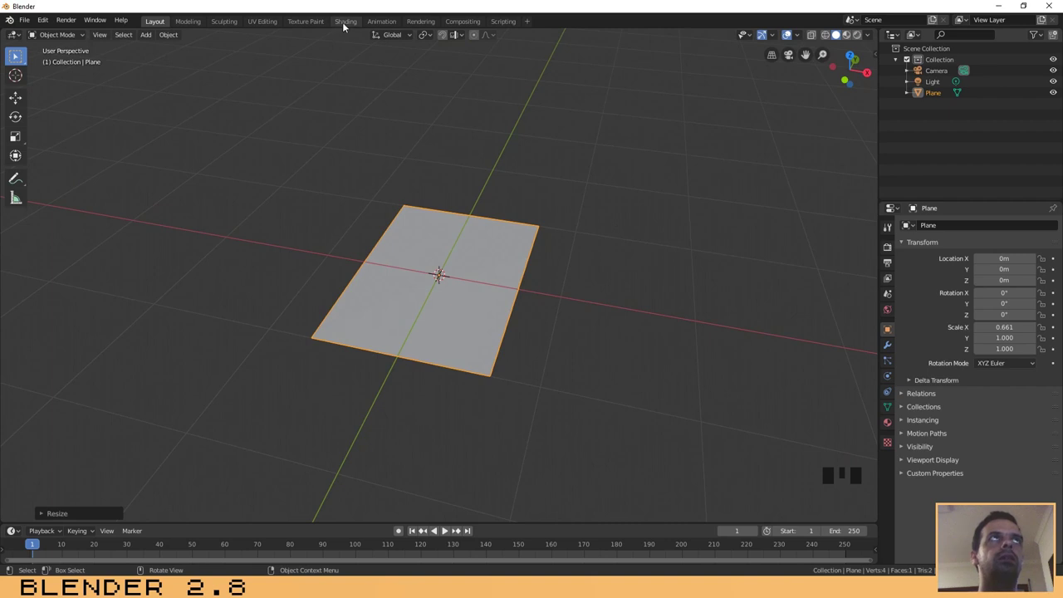
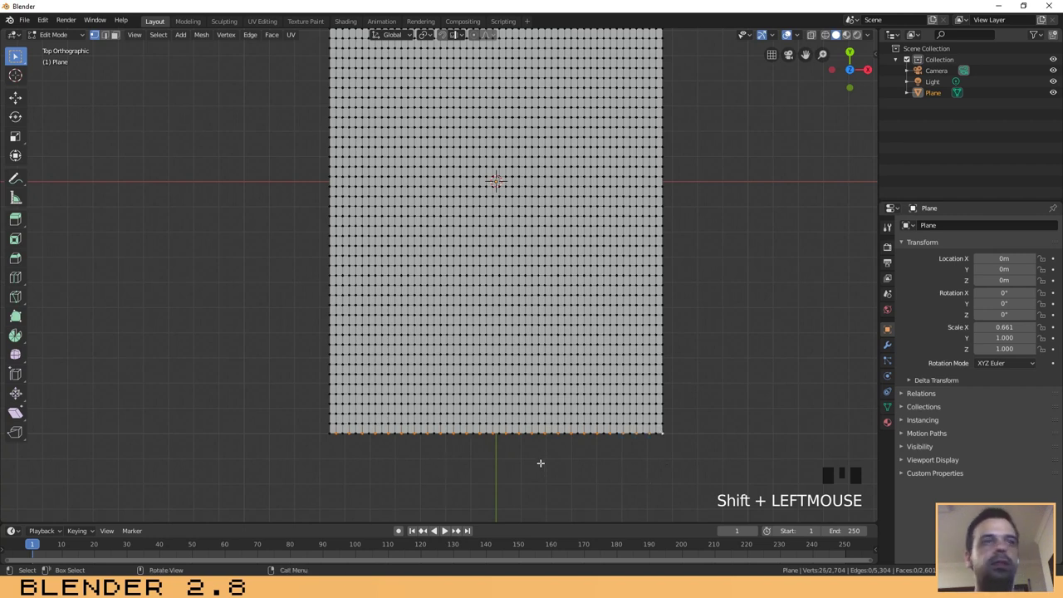
- Move alternate bottom-row vertices about 0.035 m along Y to form zigzag teeth
{"action": "key", "text": "s"}
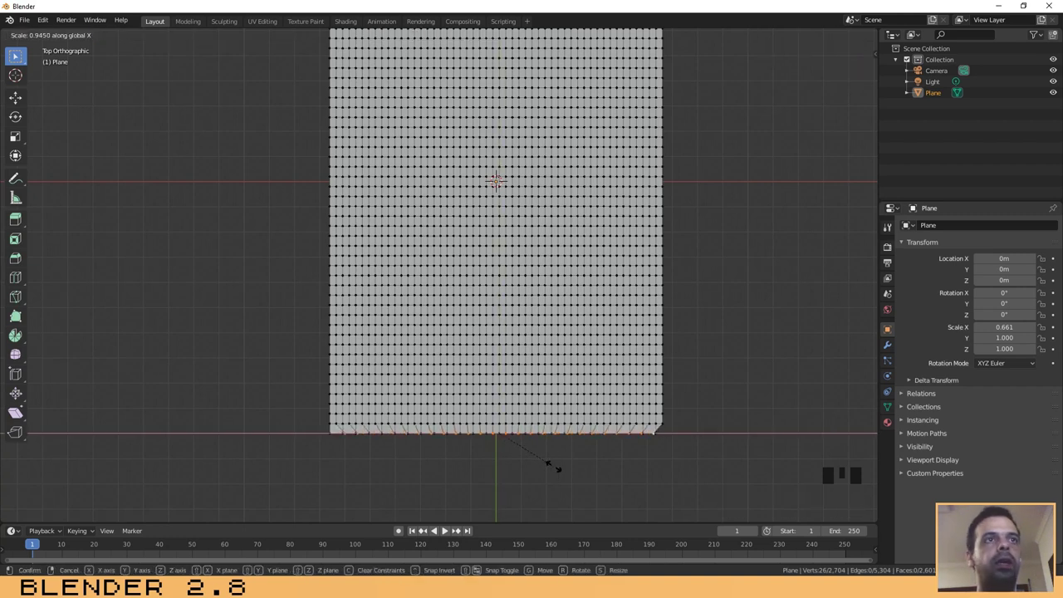
{"action": "key", "text": "Escape"}
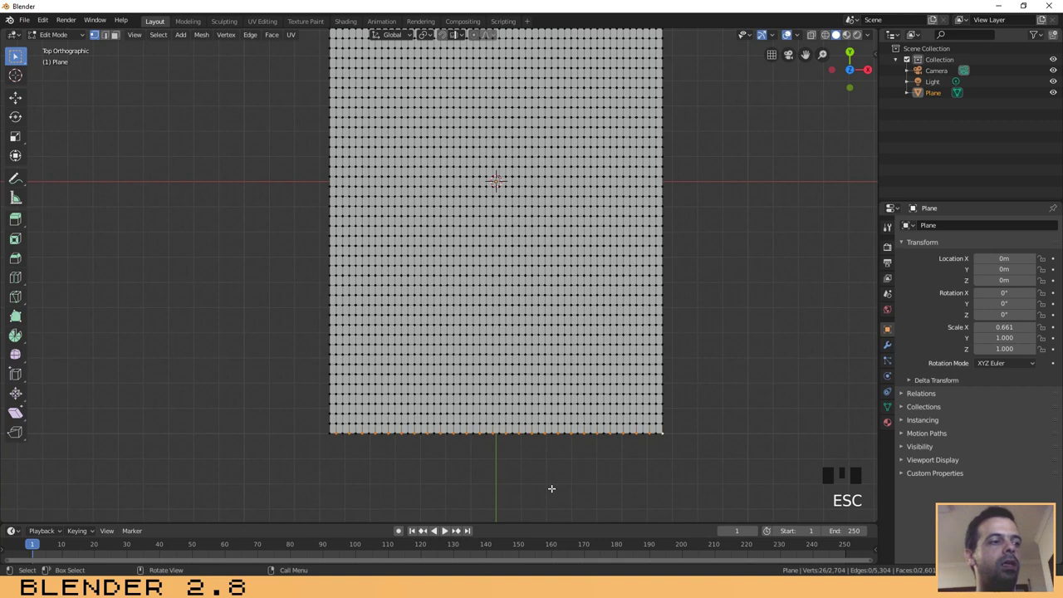
{"action": "key", "text": "s"}
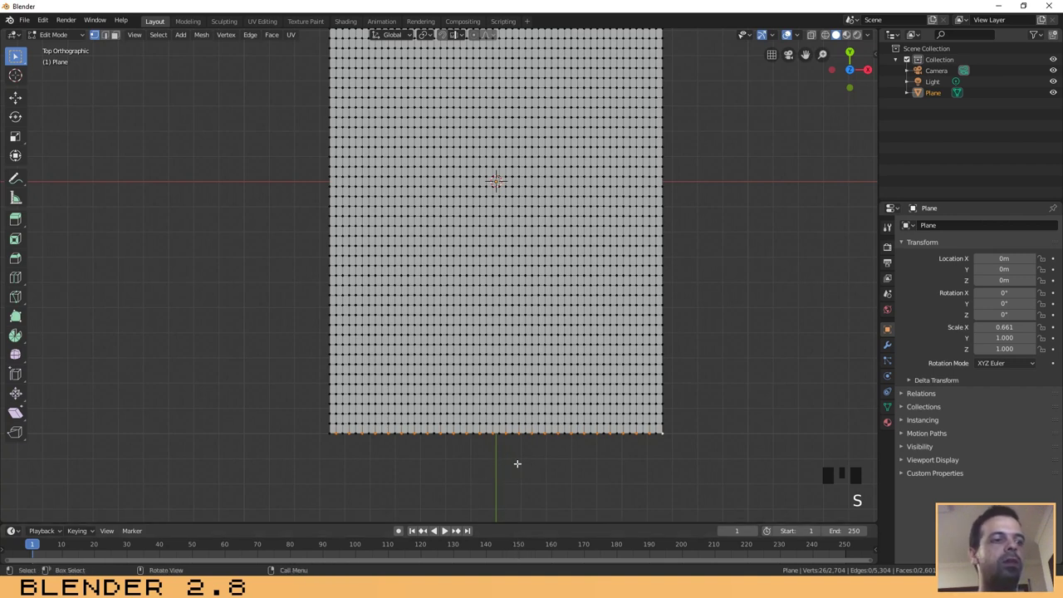
{"action": "key", "text": "g"}
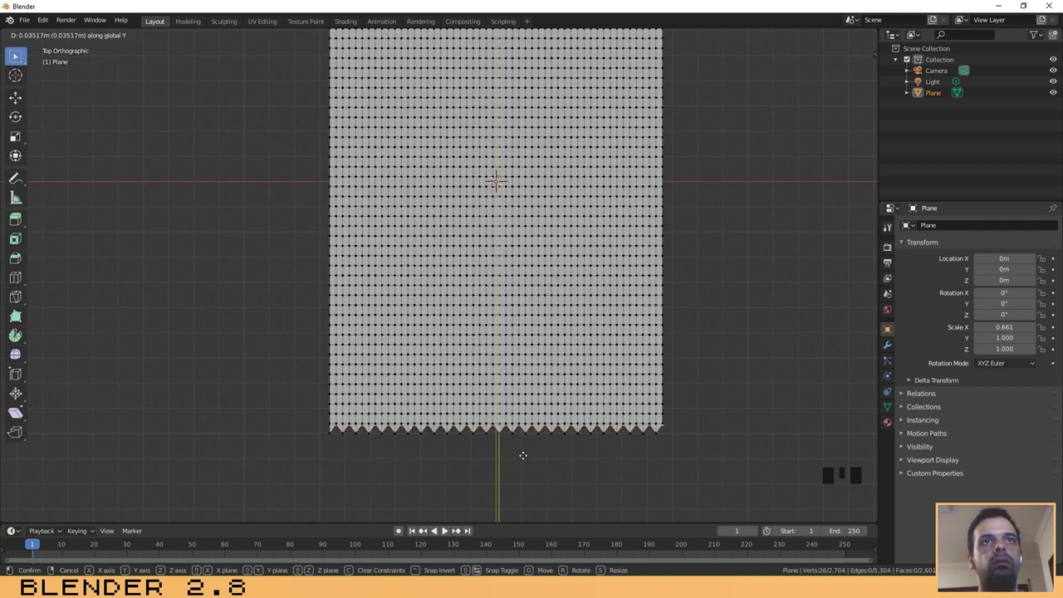
{"action": "left_click_drag", "start_coordinate": [445, 526], "coordinate": [446, 527]}
{"action": "key", "text": "KP_7"}
- Bring the top edge into view and select its alternate vertices
{"action": "left_click_drag", "start_coordinate": [446, 527], "coordinate": [445, 527]}
{"action": "scroll", "scroll_direction": "up", "scroll_amount": 3}
{"action": "middle_click", "coordinate": [446, 527]}
{"action": "scroll", "scroll_direction": "up", "scroll_amount": 3}
{"action": "scroll", "scroll_direction": "down", "scroll_amount": 3}
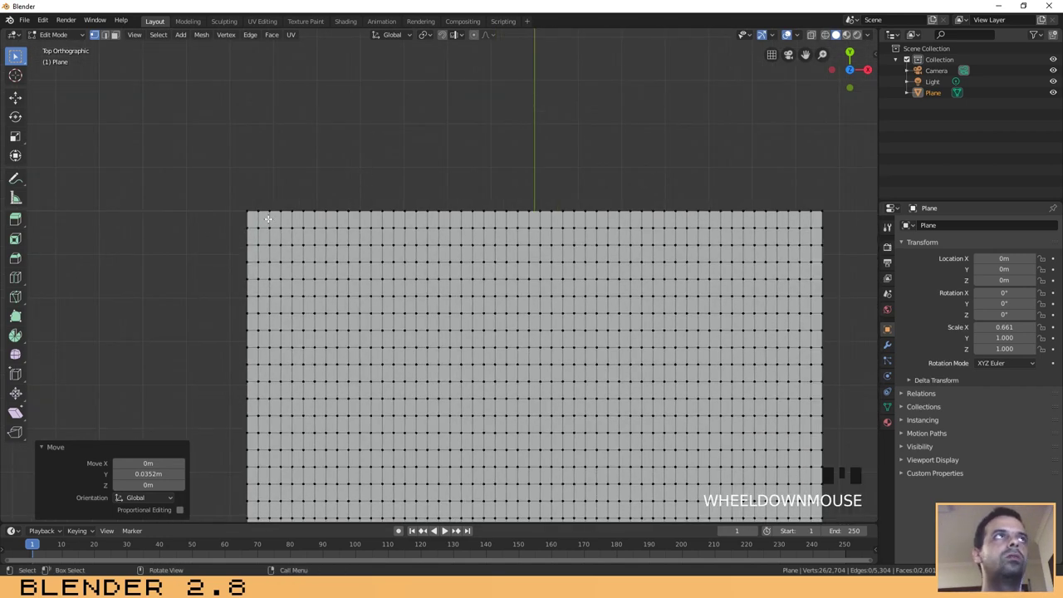
{"action": "left_click", "coordinate": [446, 526]}
{"action": "left_click", "coordinate": [446, 526]}
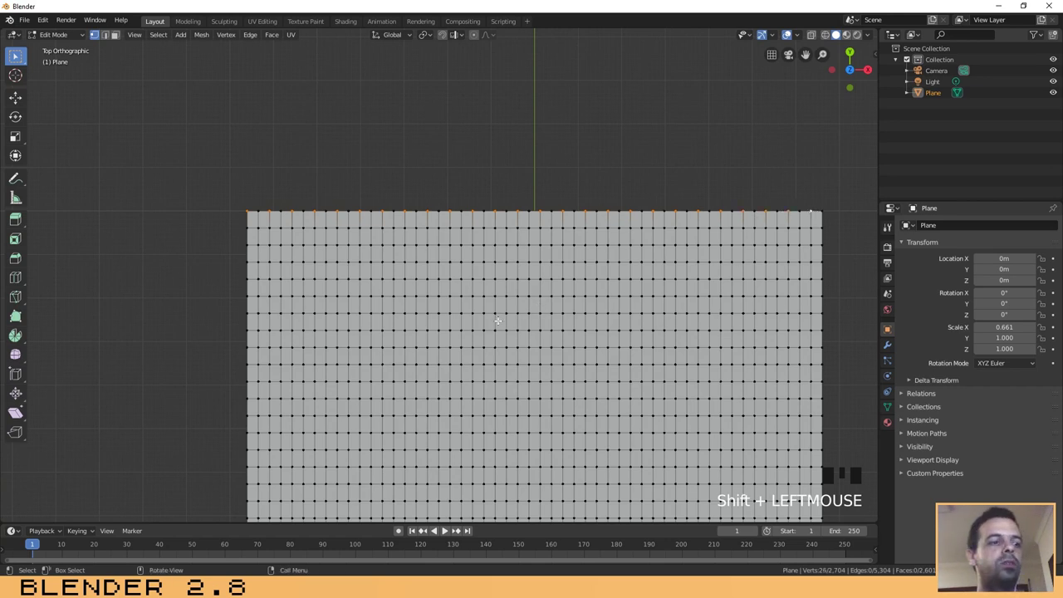
- Move the selected top vertices along Y into matching zigzag teeth and return to Object Mode
{"action": "key", "text": "g"}
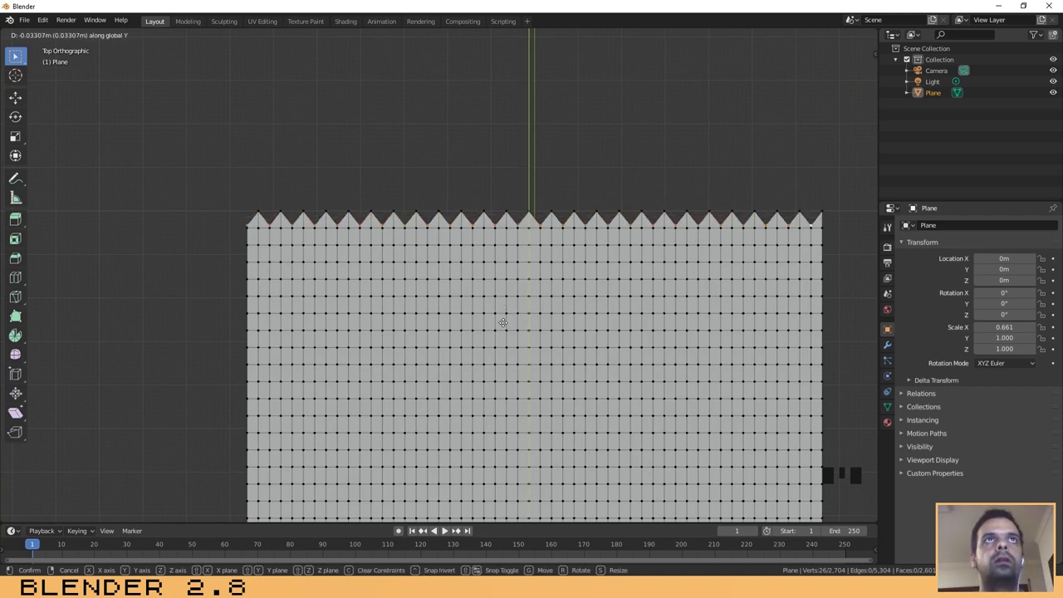
{"action": "scroll", "scroll_direction": "down", "scroll_amount": 3}
{"action": "middle_click", "coordinate": [446, 527]}
{"action": "scroll", "scroll_direction": "up", "scroll_amount": 3}
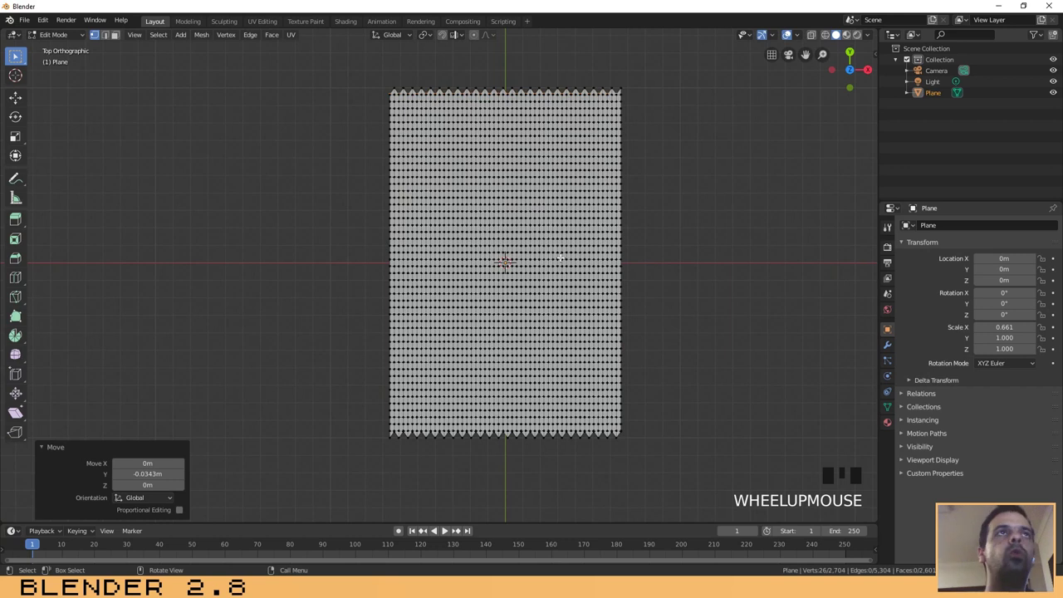
{"action": "key", "text": "Tab"}
- Select all of the zigzag sheet in Edit Mode and extrude it about 0.002 m along Z
{"action": "left_click", "coordinate": [446, 526]}
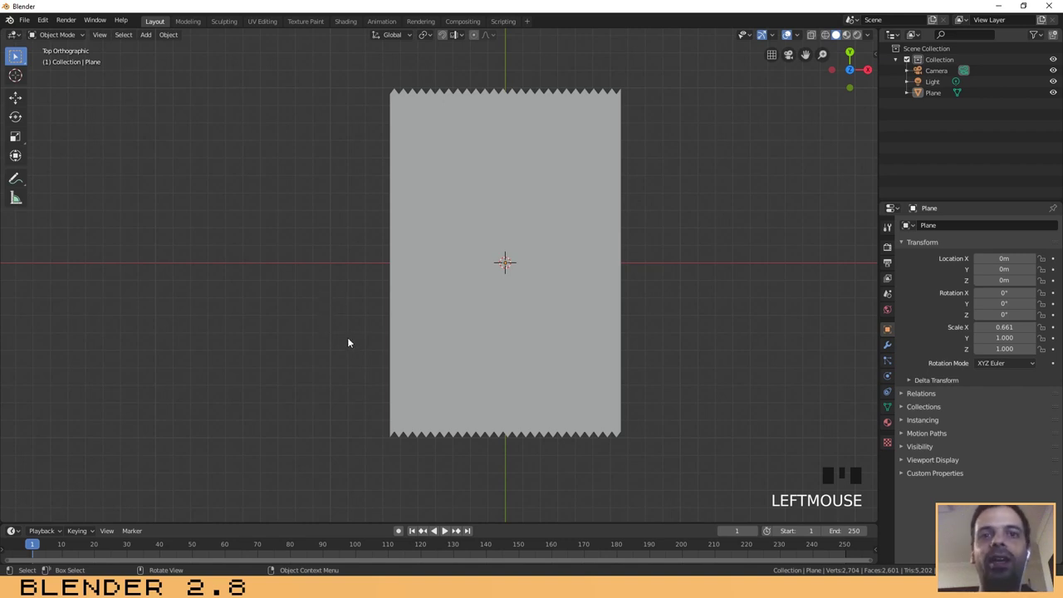
{"action": "left_click_drag", "start_coordinate": [446, 527], "coordinate": [446, 527]}
{"action": "scroll", "scroll_direction": "up", "scroll_amount": 3}
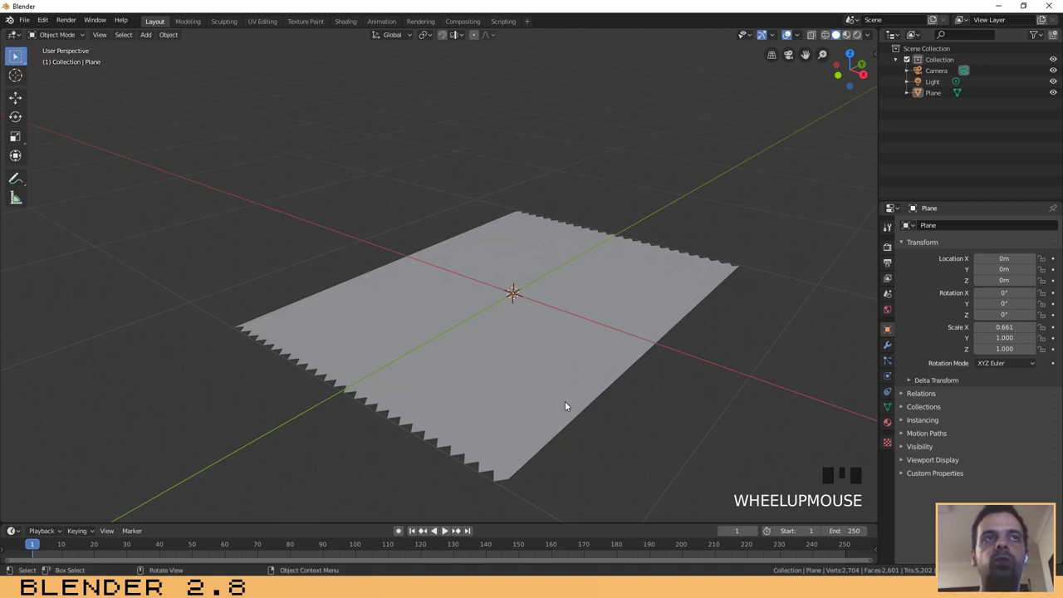
{"action": "left_click", "coordinate": [560, 399]}
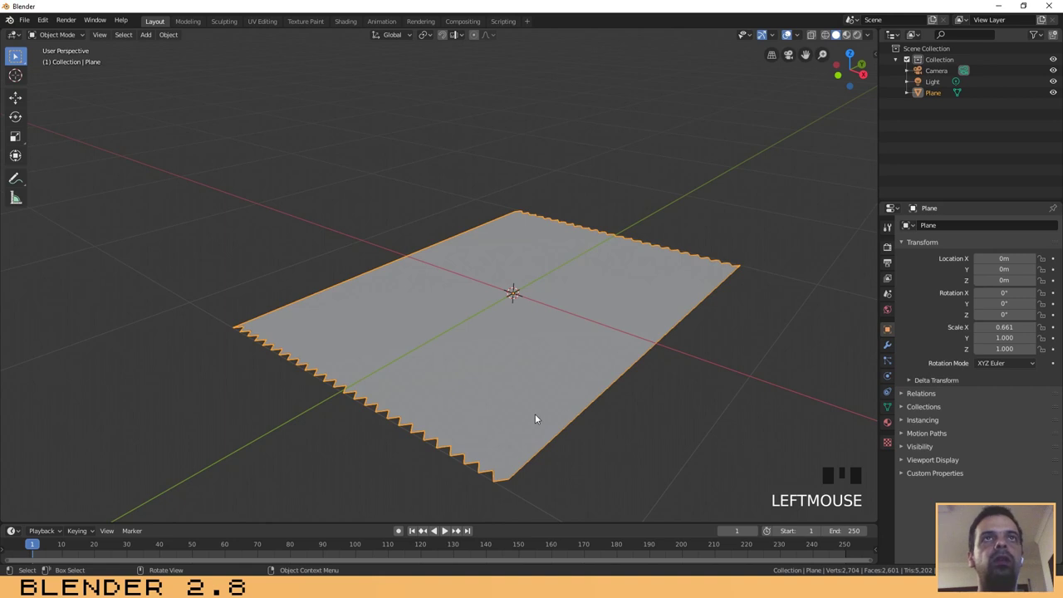
{"action": "key", "text": "Tab"}
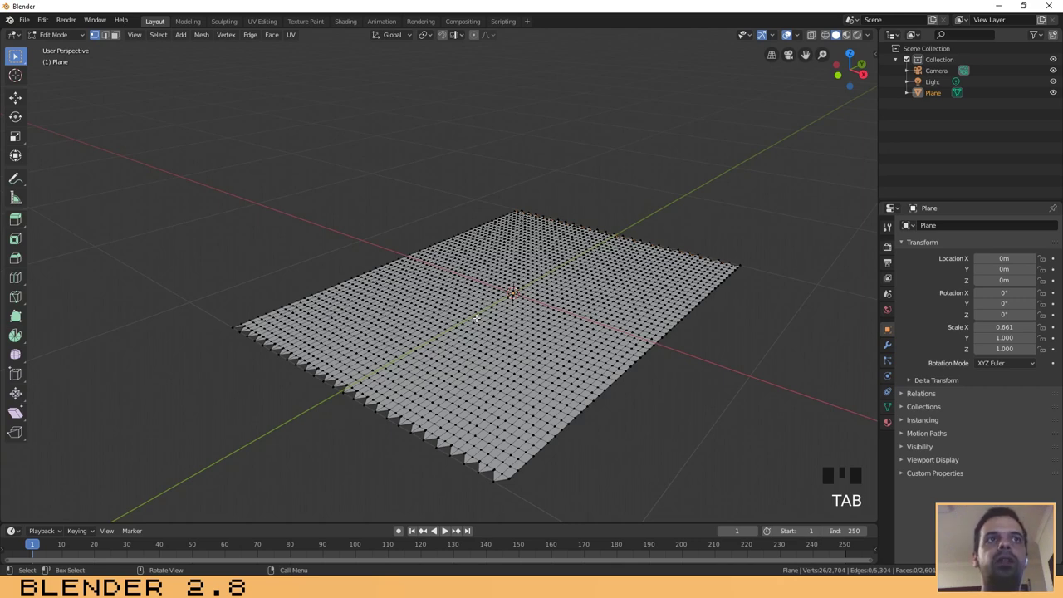
{"action": "key", "text": "a"}
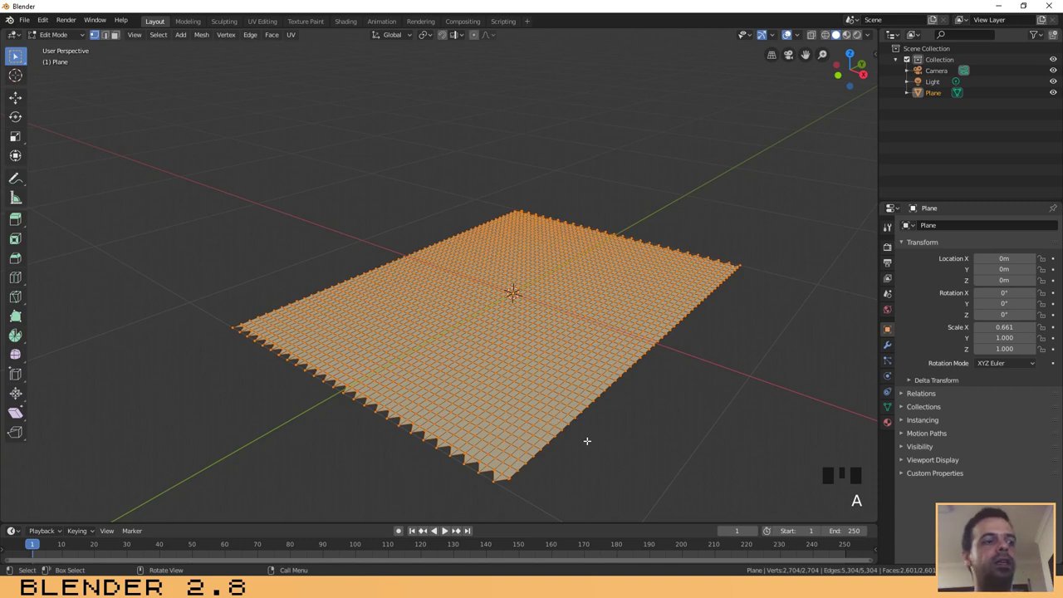
{"action": "key", "text": "e"}
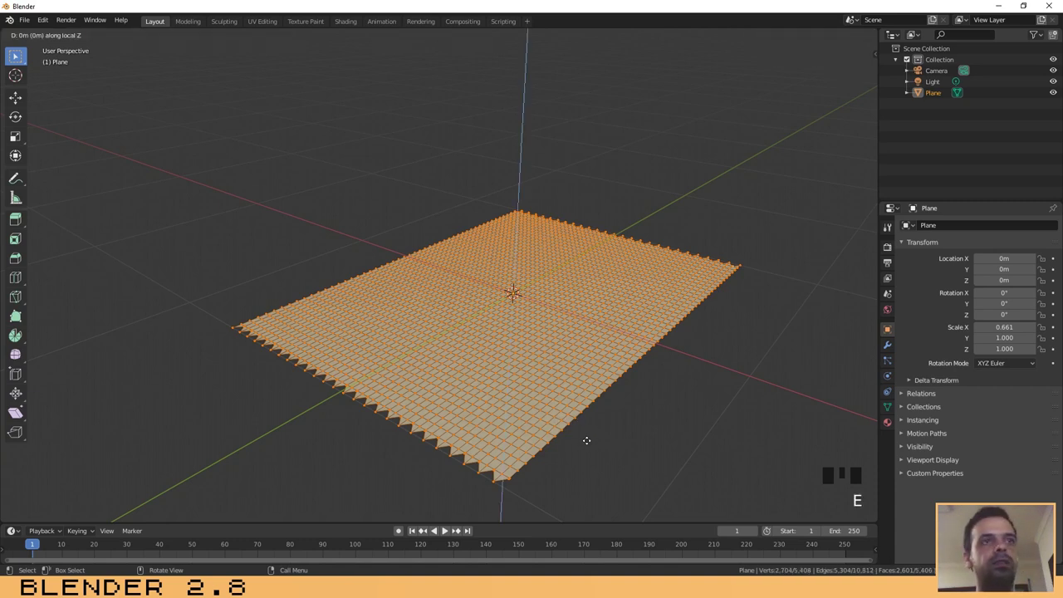
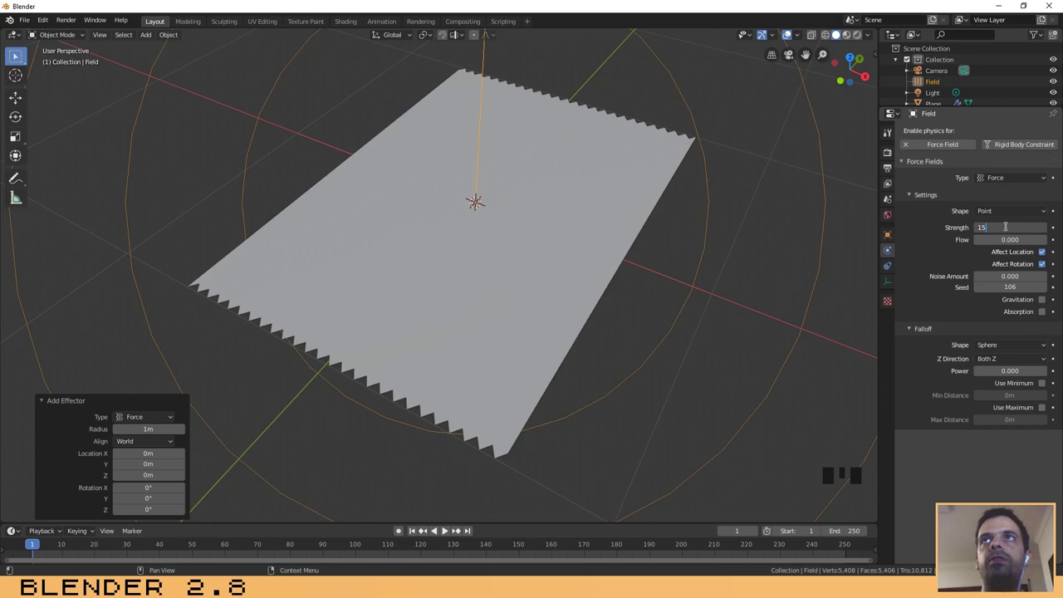
- Confirm the force field's strength value of 150
{"action": "key", "text": "KP_Enter"}
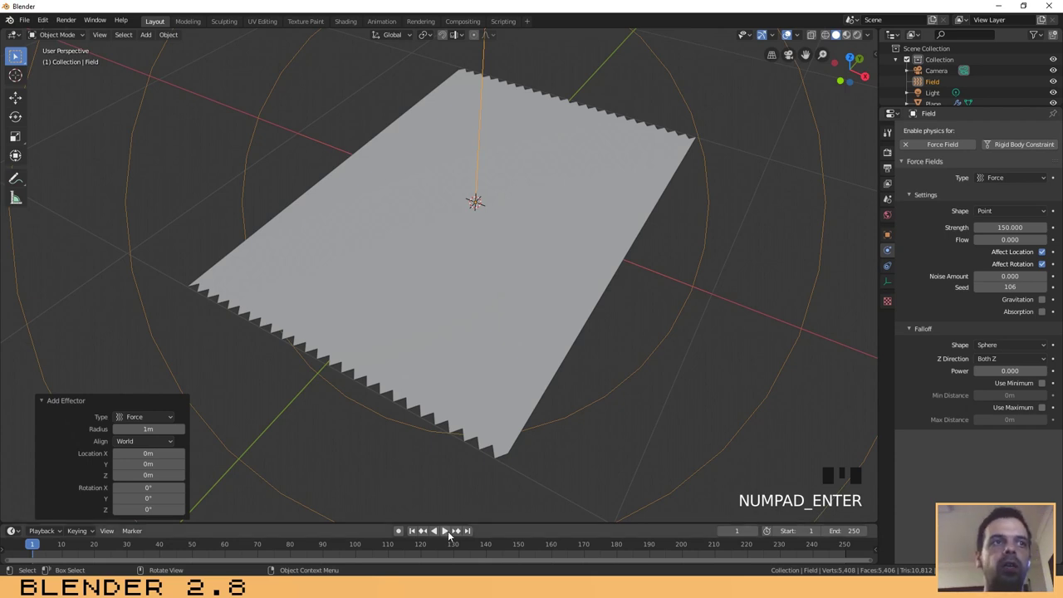
- Play the cloth simulation until the sheet puffs into a bag, stopping at frame 144
{"action": "left_click", "coordinate": [447, 531]}
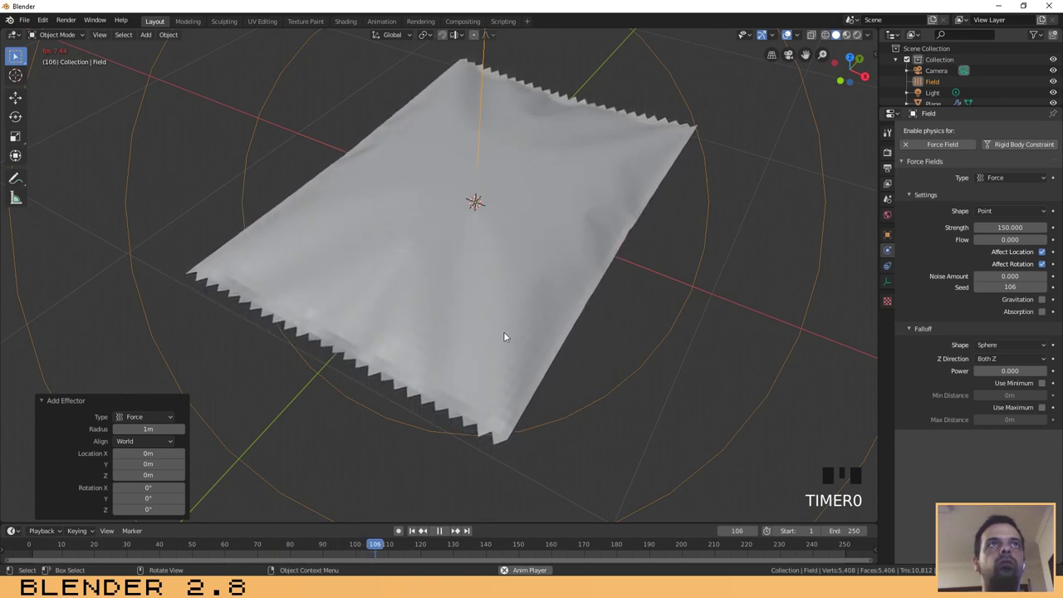
{"action": "left_click_drag", "start_coordinate": [445, 533], "coordinate": [328, 347]}
{"action": "left_click_drag", "start_coordinate": [327, 348], "coordinate": [418, 335]}
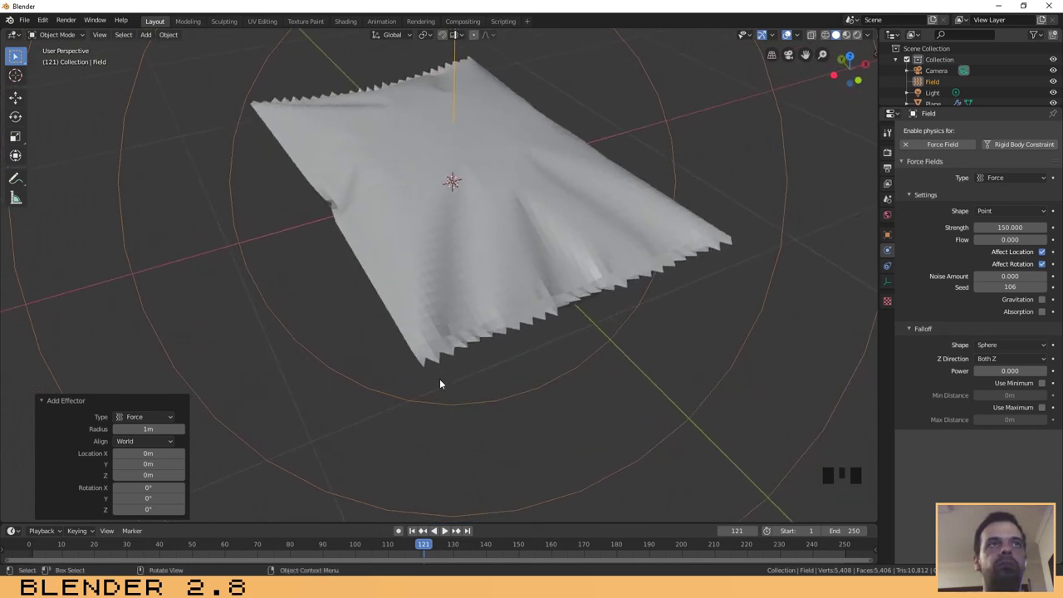
{"action": "left_click_drag", "start_coordinate": [440, 363], "coordinate": [447, 531]}
{"action": "left_click", "coordinate": [447, 531]}
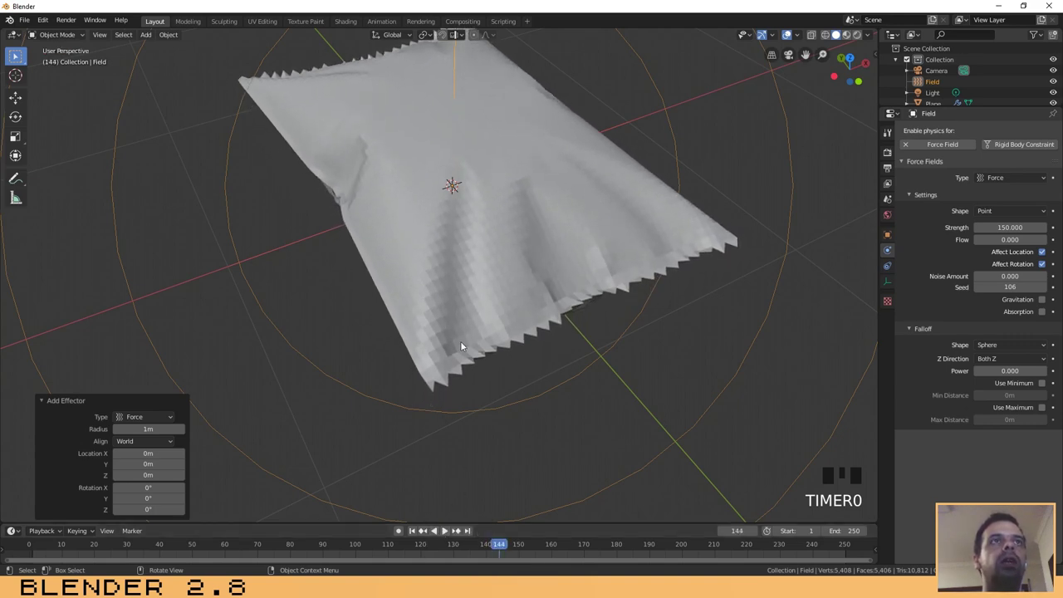
{"action": "left_click_drag", "start_coordinate": [540, 286], "coordinate": [449, 278]}
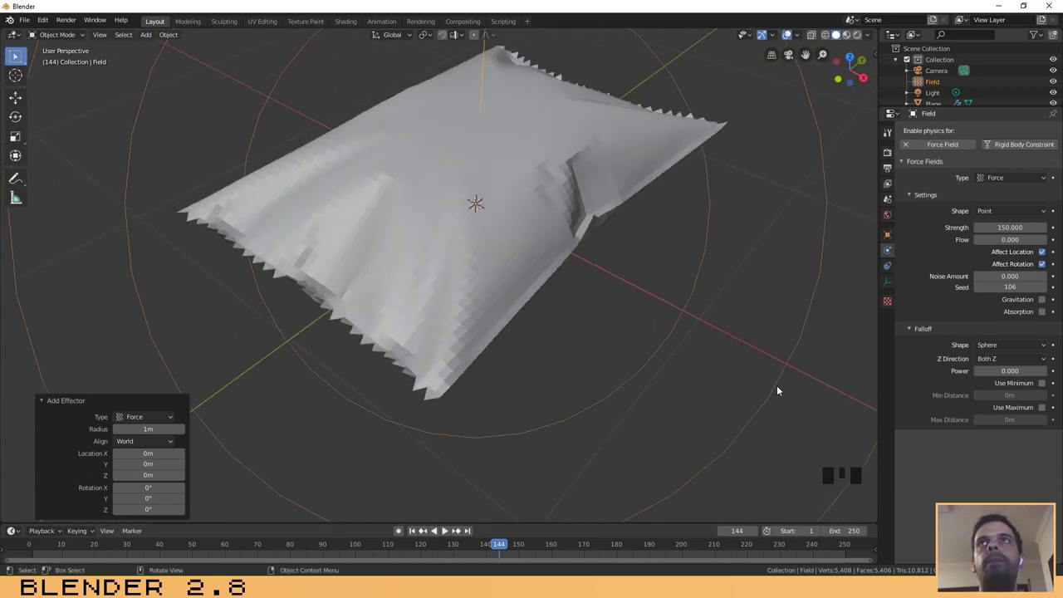
{"action": "left_click", "coordinate": [588, 229]}
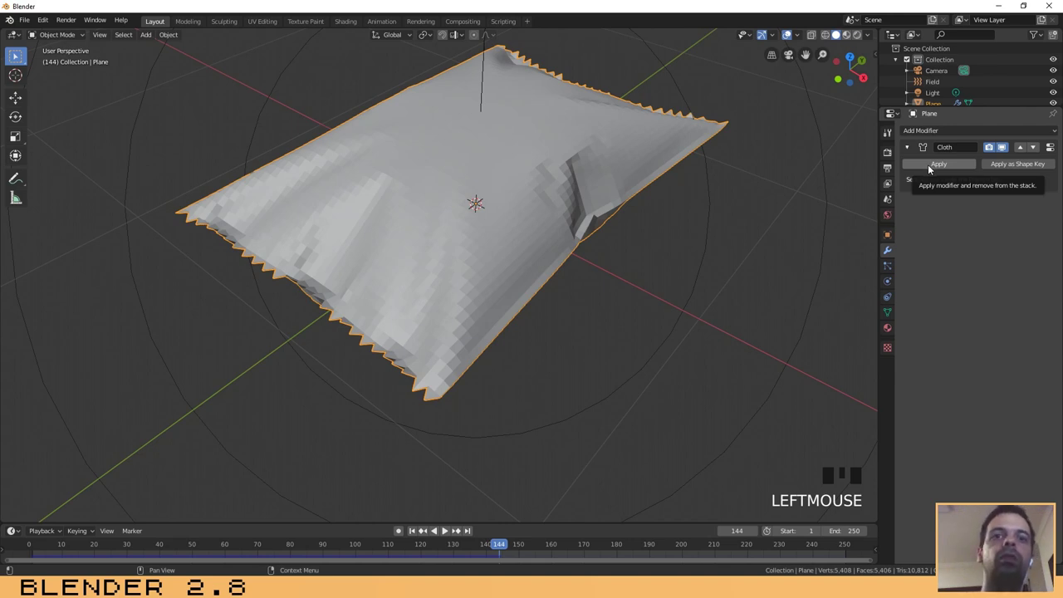
{"action": "left_click_drag", "start_coordinate": [505, 546], "coordinate": [505, 546]}
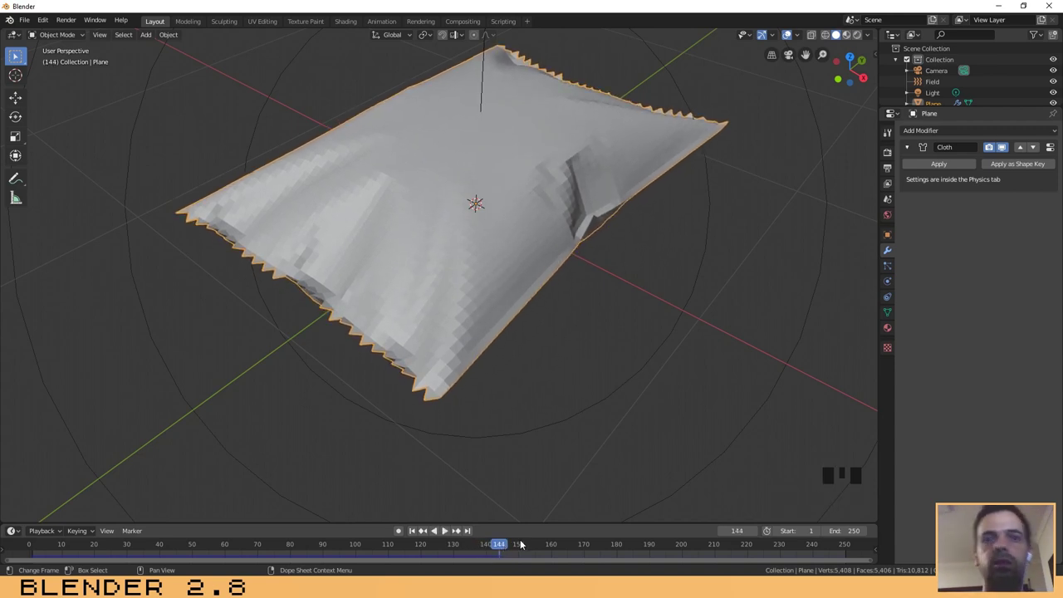
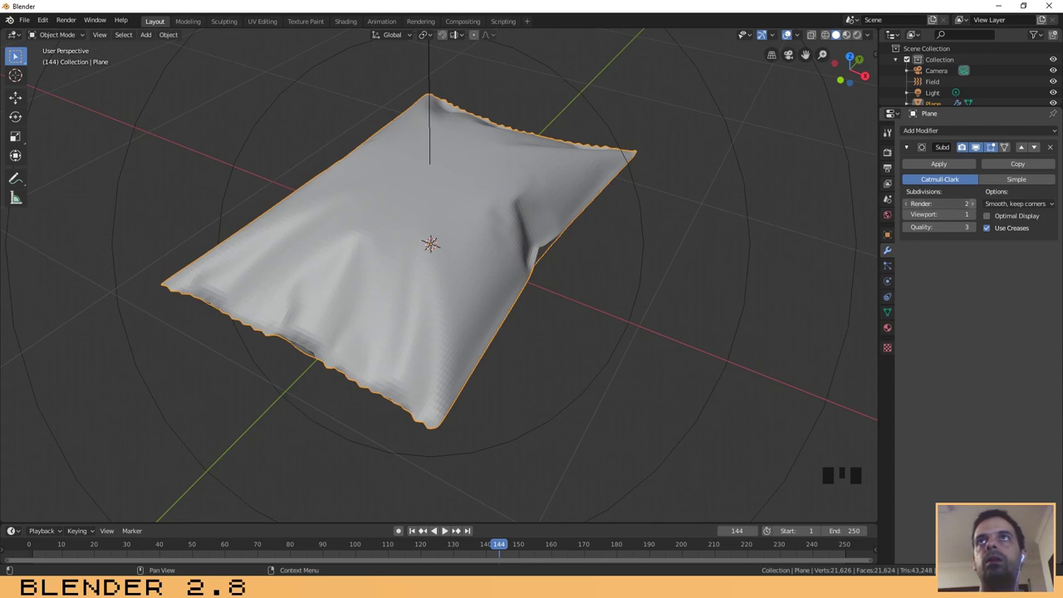
- Raise the Subdivision Surface modifier's render and viewport levels to 3 and inspect the smoothed bag
{"action": "left_click_drag", "start_coordinate": [976, 214], "coordinate": [433, 324]}
{"action": "left_click_drag", "start_coordinate": [433, 323], "coordinate": [487, 276]}
{"action": "scroll", "scroll_direction": "down", "scroll_amount": 3}
{"action": "scroll", "scroll_direction": "up", "scroll_amount": 3}
{"action": "left_click_drag", "start_coordinate": [439, 263], "coordinate": [631, 249]}
{"action": "left_click", "coordinate": [631, 250]}
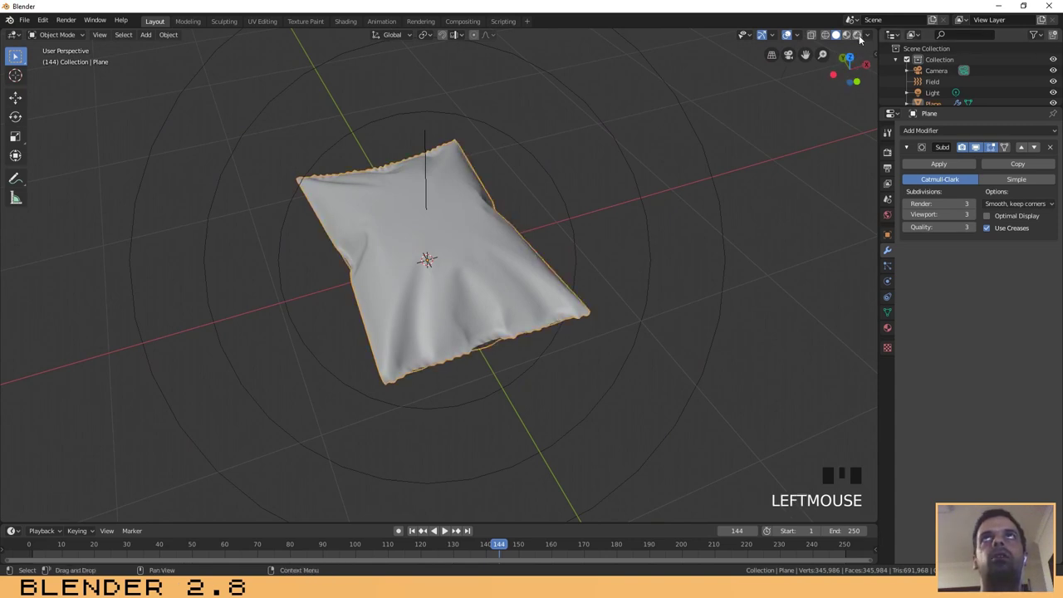
- Orbit and zoom around the textured bag to frame where the ground plane Plane.001 goes
{"action": "left_click_drag", "start_coordinate": [615, 293], "coordinate": [607, 319]}
{"action": "left_click", "coordinate": [607, 319]}
{"action": "scroll", "scroll_direction": "up", "scroll_amount": 3}
{"action": "scroll", "scroll_direction": "down", "scroll_amount": 3}
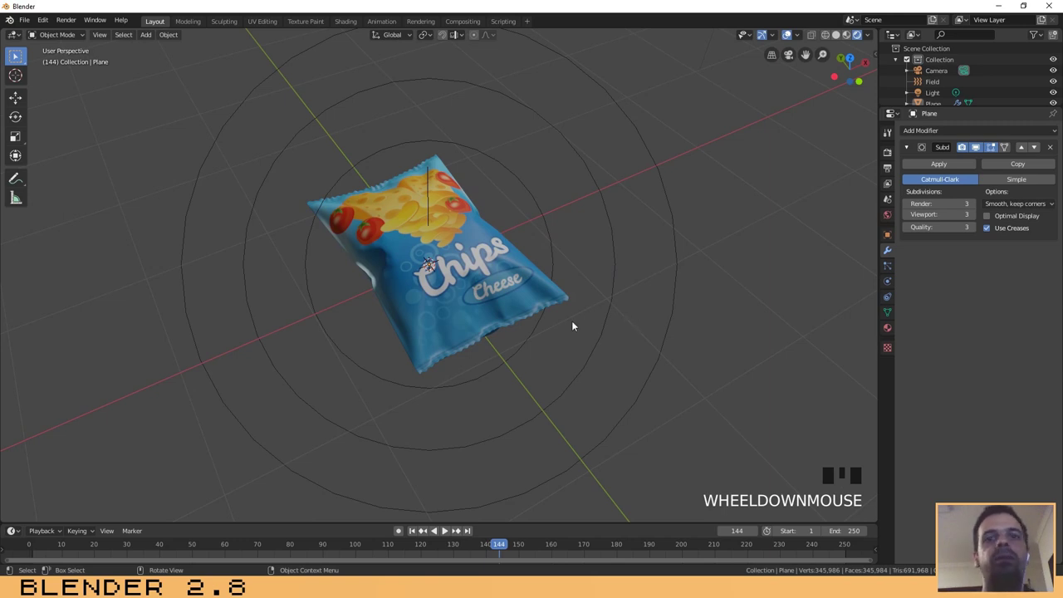
{"action": "scroll", "scroll_direction": "up", "scroll_amount": 3}
{"action": "scroll", "scroll_direction": "down", "scroll_amount": 3}
{"action": "scroll", "scroll_direction": "up", "scroll_amount": 3}
{"action": "scroll", "scroll_direction": "down", "scroll_amount": 3}
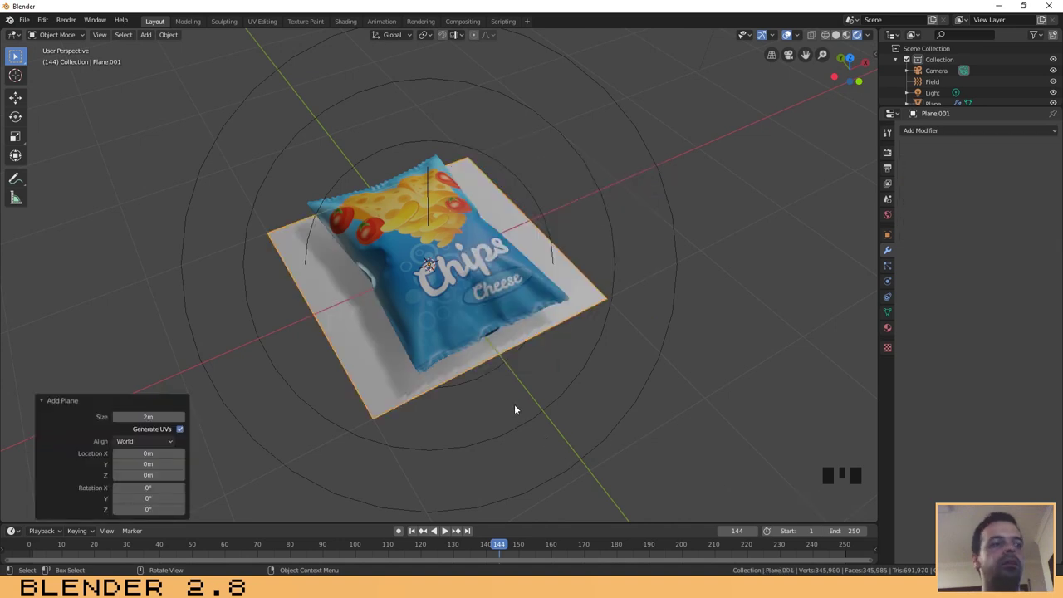
- Scale Plane.001 up 50 times to form a large floor beneath the bag
{"action": "key", "text": "s"}
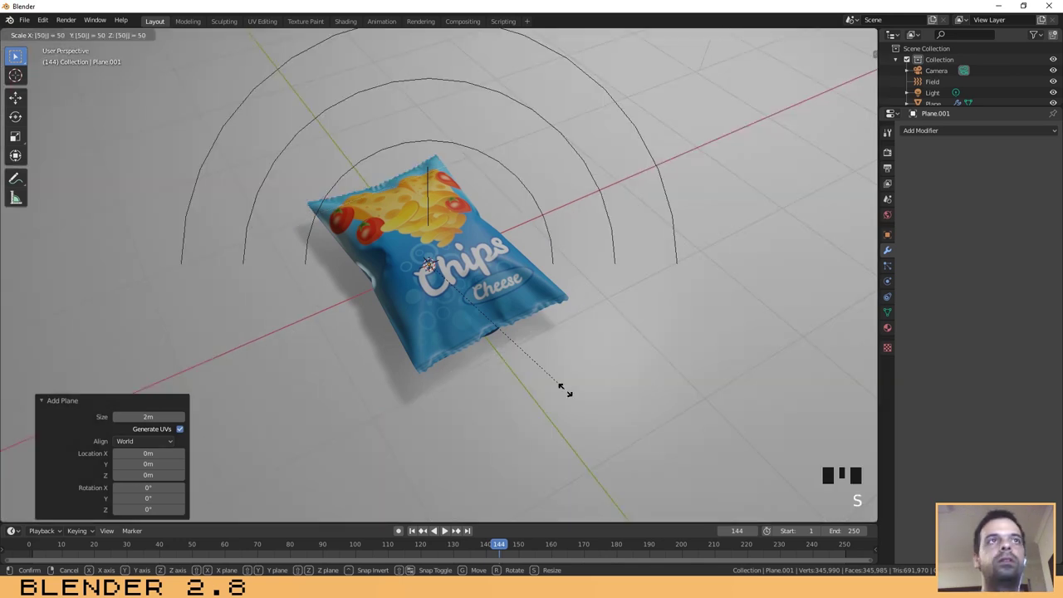
{"action": "key", "text": "KP_Enter"}
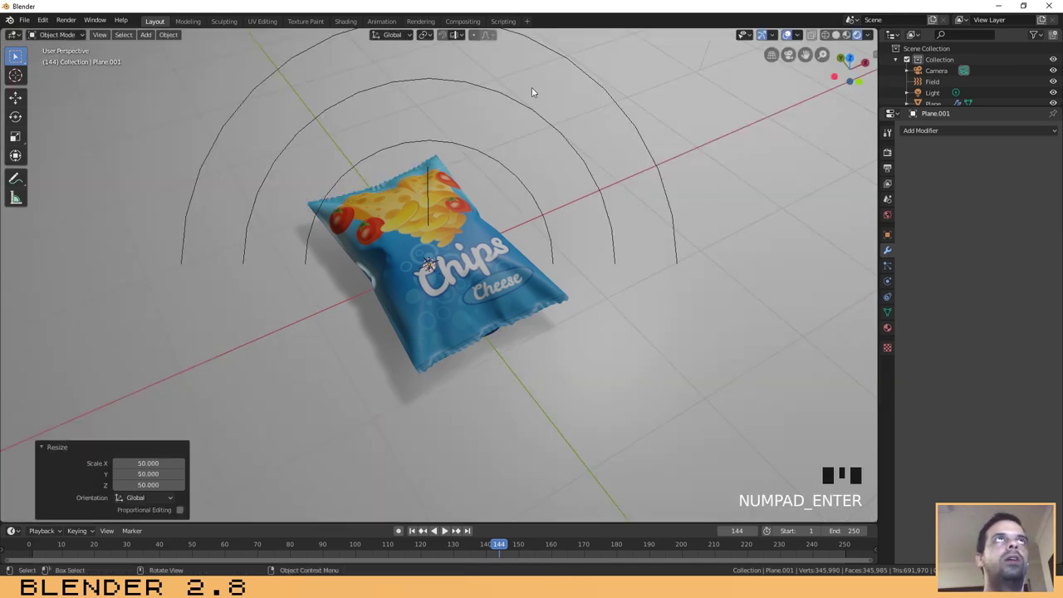